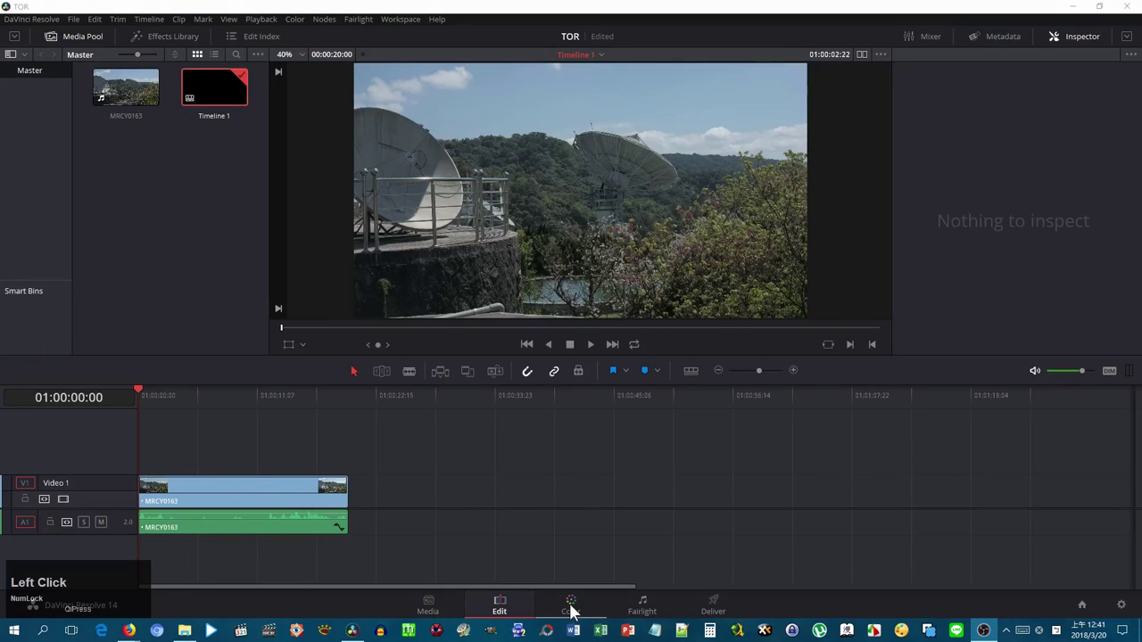
Switch from the Edit page to the Color page for the satellite-dish clip
{"action": "left_click", "coordinate": [574, 609]}
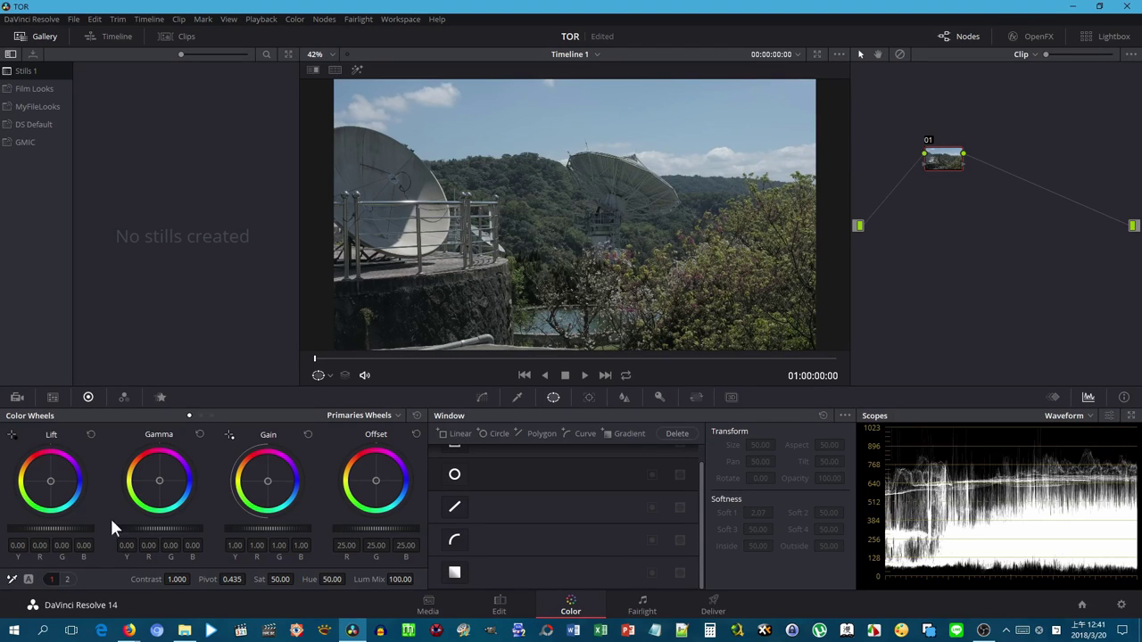
Pull the clip's shadows down to -38 and lift highlights to 69
{"action": "left_click", "coordinate": [72, 586]}
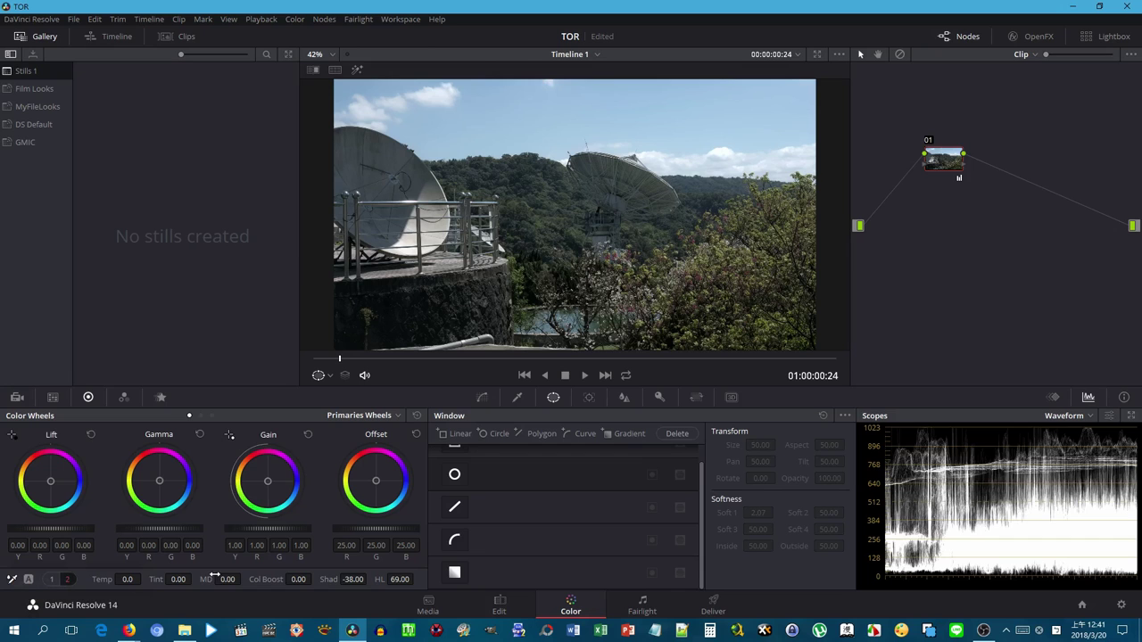
Zoom and pan the viewer to inspect the grade, fit it back, and select node 01
{"action": "left_click", "coordinate": [329, 63]}
{"action": "middle_click", "coordinate": [789, 338]}
{"action": "scroll", "scroll_direction": "down", "scroll_amount": 3}
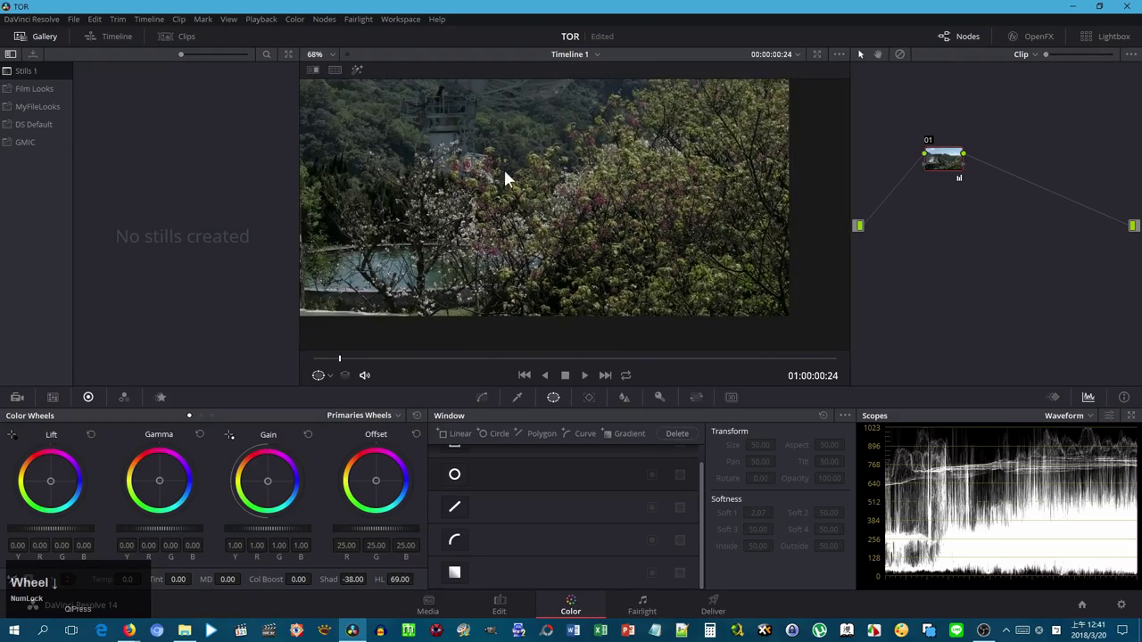
{"action": "middle_click", "coordinate": [496, 173]}
{"action": "scroll", "scroll_direction": "up", "scroll_amount": 3}
{"action": "scroll", "scroll_direction": "down", "scroll_amount": 3}
{"action": "middle_click", "coordinate": [753, 157]}
{"action": "scroll", "scroll_direction": "down", "scroll_amount": 3}
{"action": "left_click", "coordinate": [339, 54]}
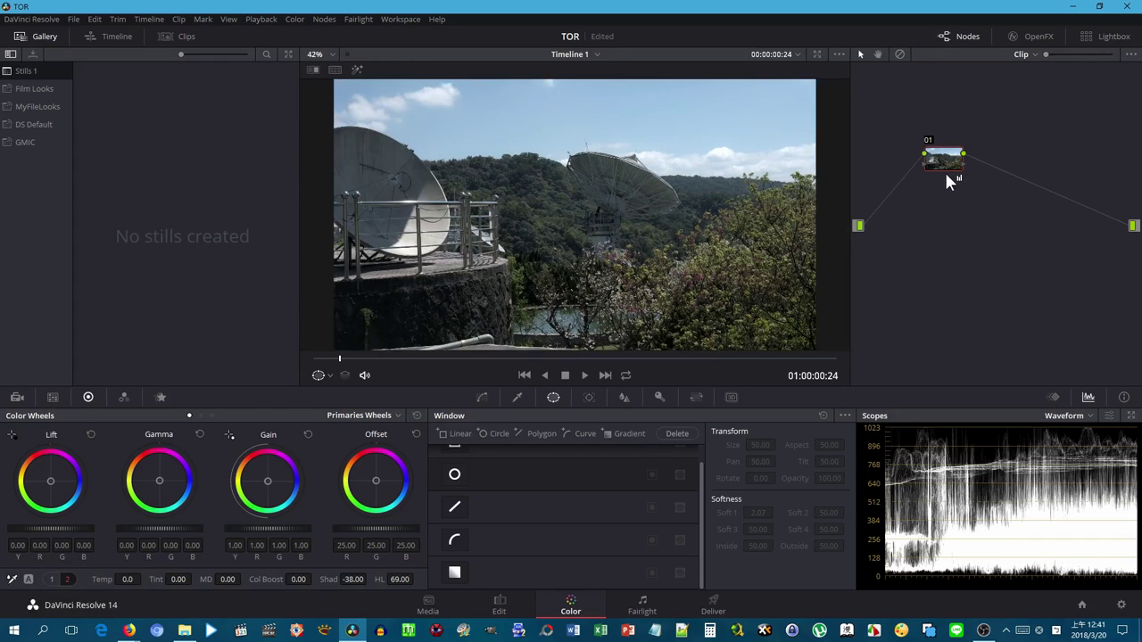
Add a serial node (Alt+S) and apply the IWLTBAP Arapaho - Standard 3D LUT to it
{"action": "key", "text": "alt+s"}
{"action": "right_click", "coordinate": [986, 157]}
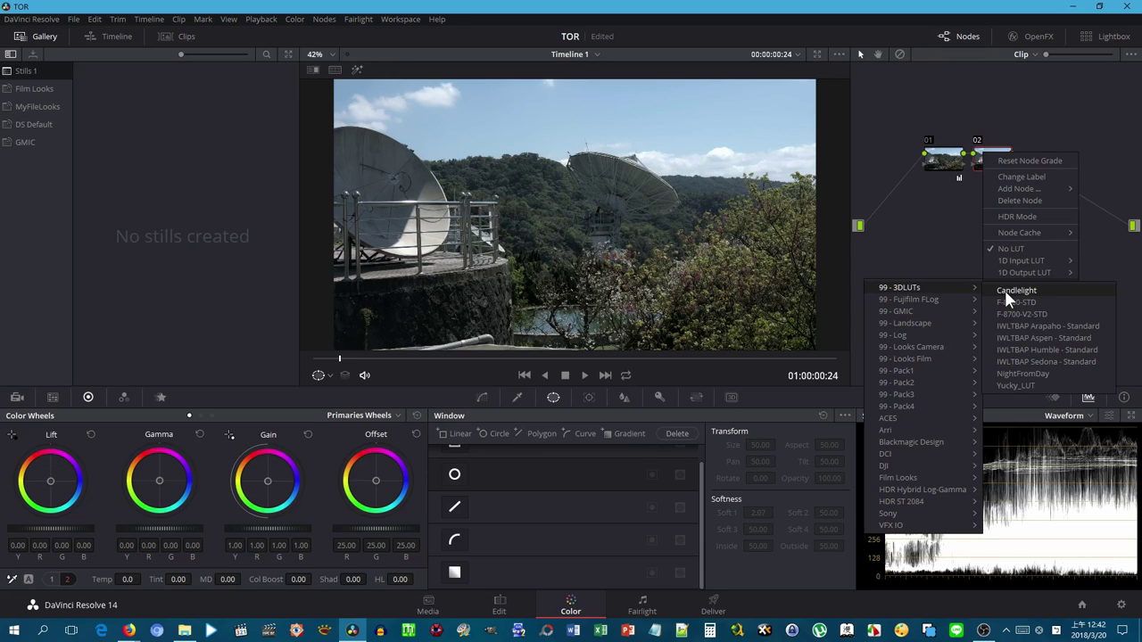
{"action": "left_click", "coordinate": [1009, 328]}
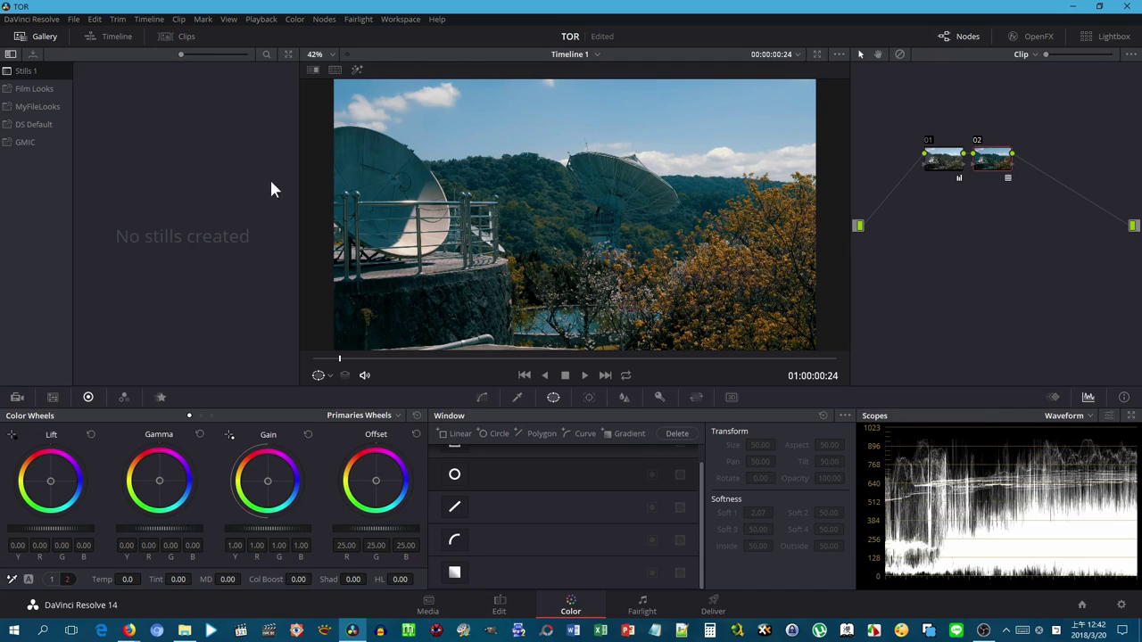
Open Project Settings from the File menu on the Color Management page
{"action": "left_click", "coordinate": [106, 30]}
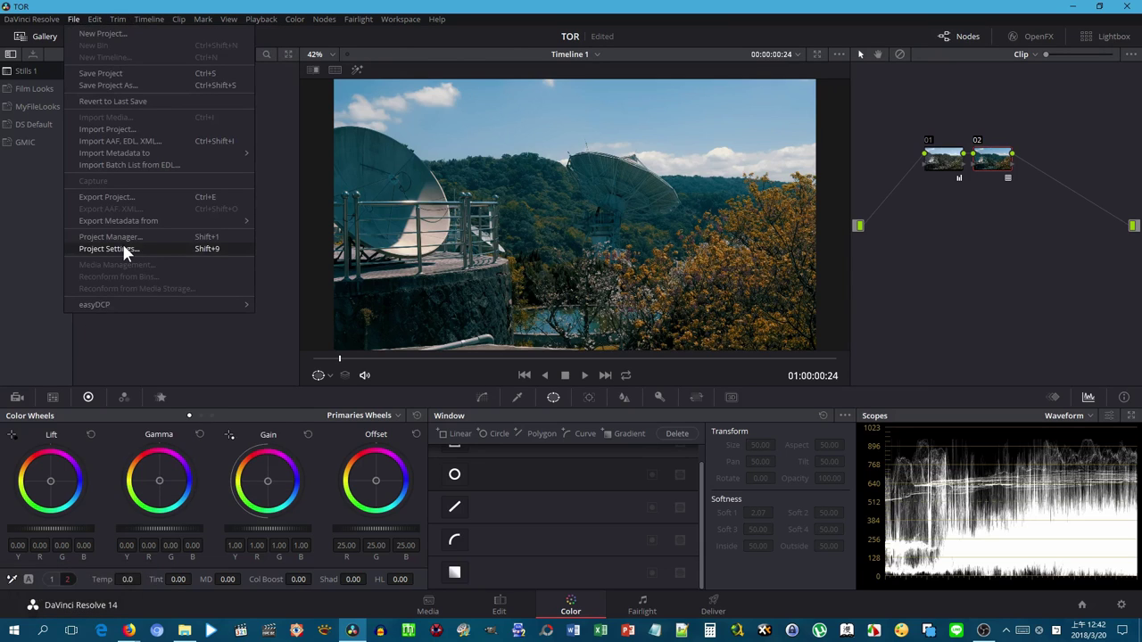
{"action": "left_click", "coordinate": [127, 250]}
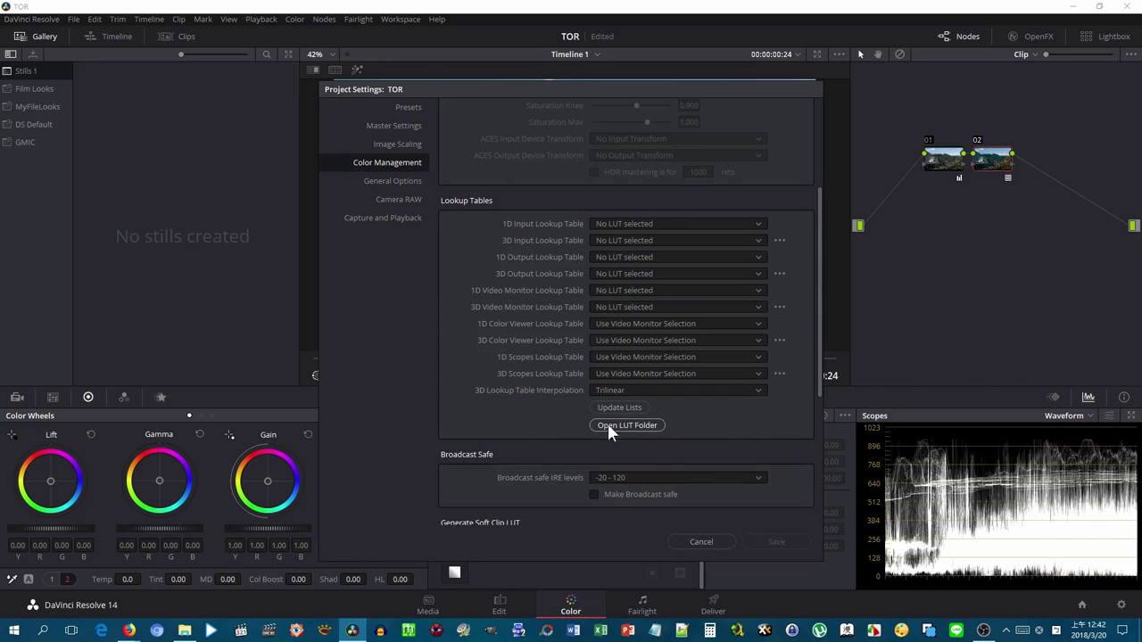
Open Resolve's LUT folder and copy the three .cube files from the source folder
{"action": "left_click", "coordinate": [621, 431]}
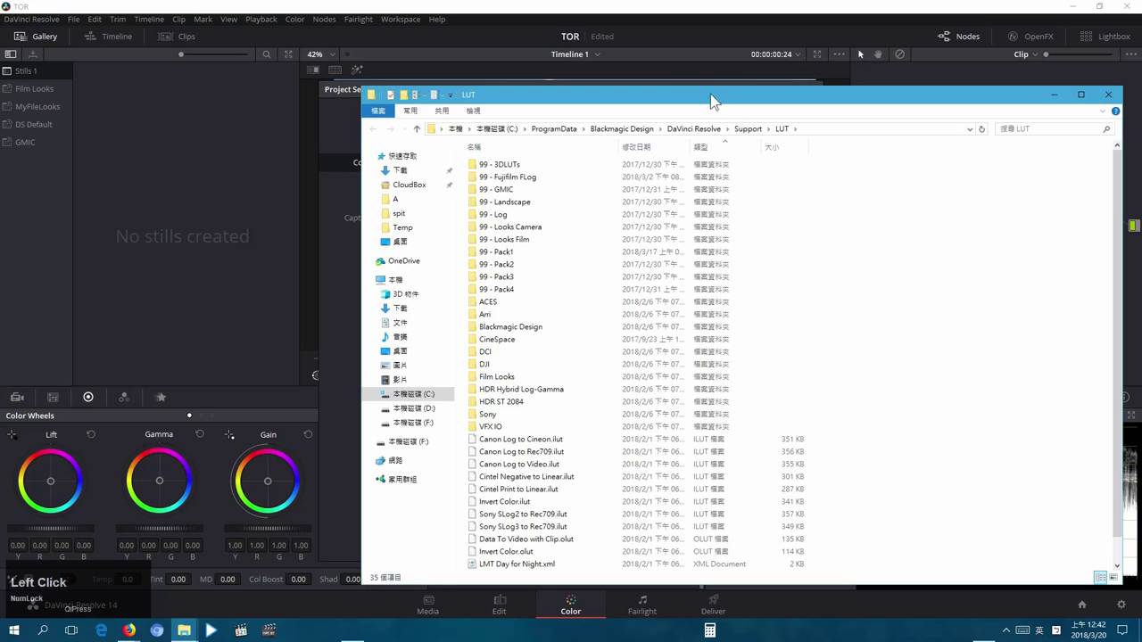
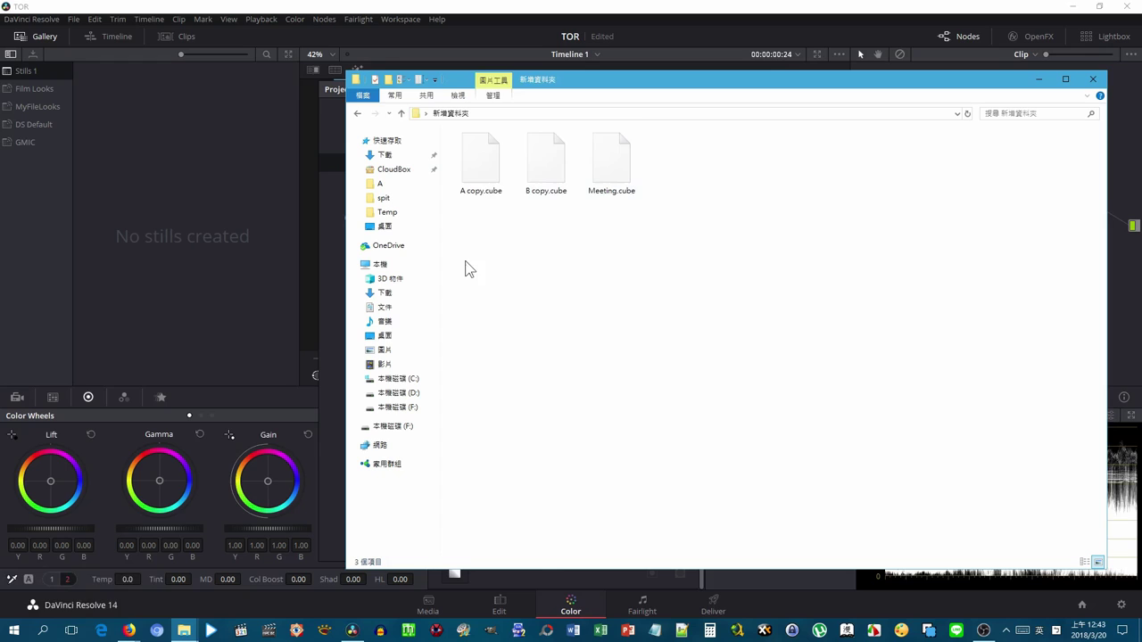
{"action": "left_click", "coordinate": [480, 254]}
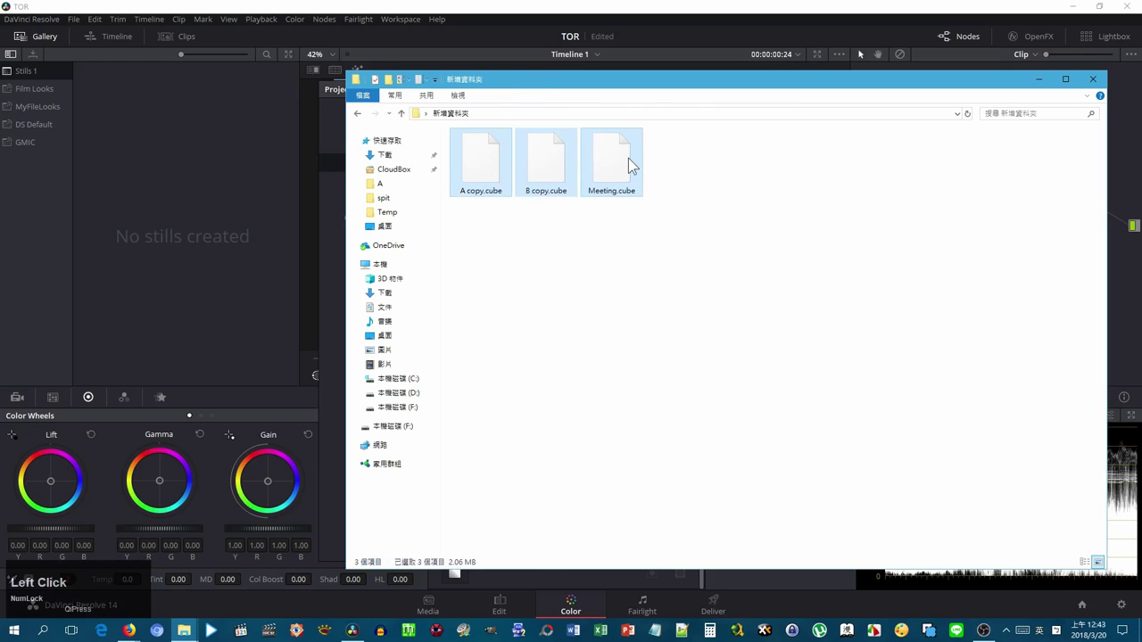
{"action": "right_click", "coordinate": [638, 160]}
{"action": "left_click", "coordinate": [694, 337]}
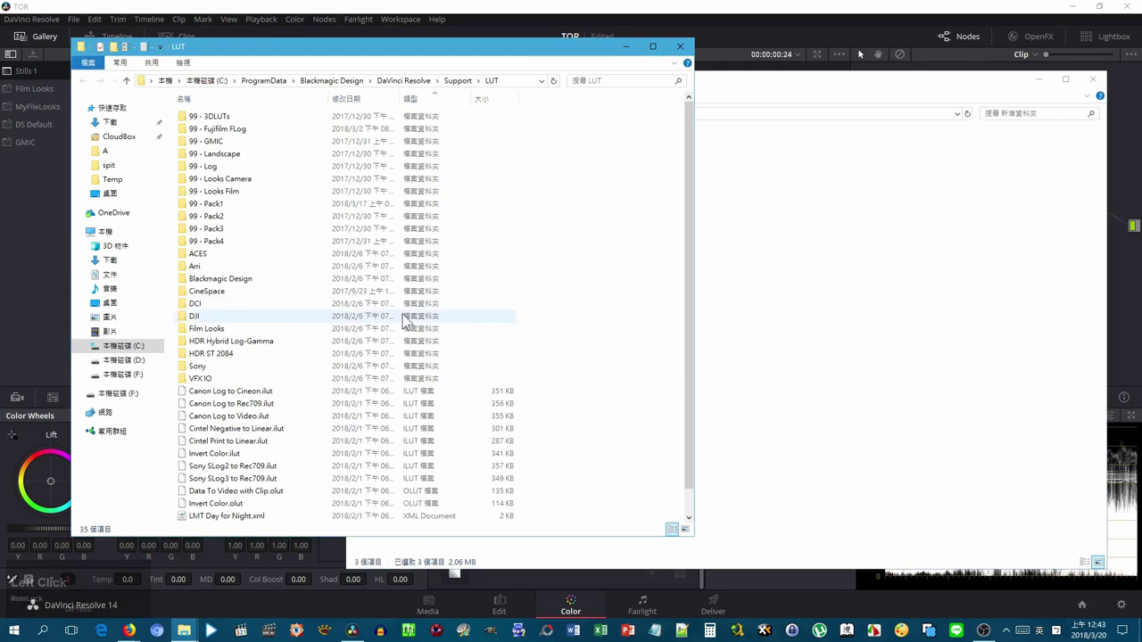
Paste the A copy, B copy and Meeting .cube files into the 99 - Pack1 LUT subfolder
{"action": "left_click", "coordinate": [224, 207]}
{"action": "right_click", "coordinate": [403, 483]}
{"action": "left_click", "coordinate": [459, 374]}
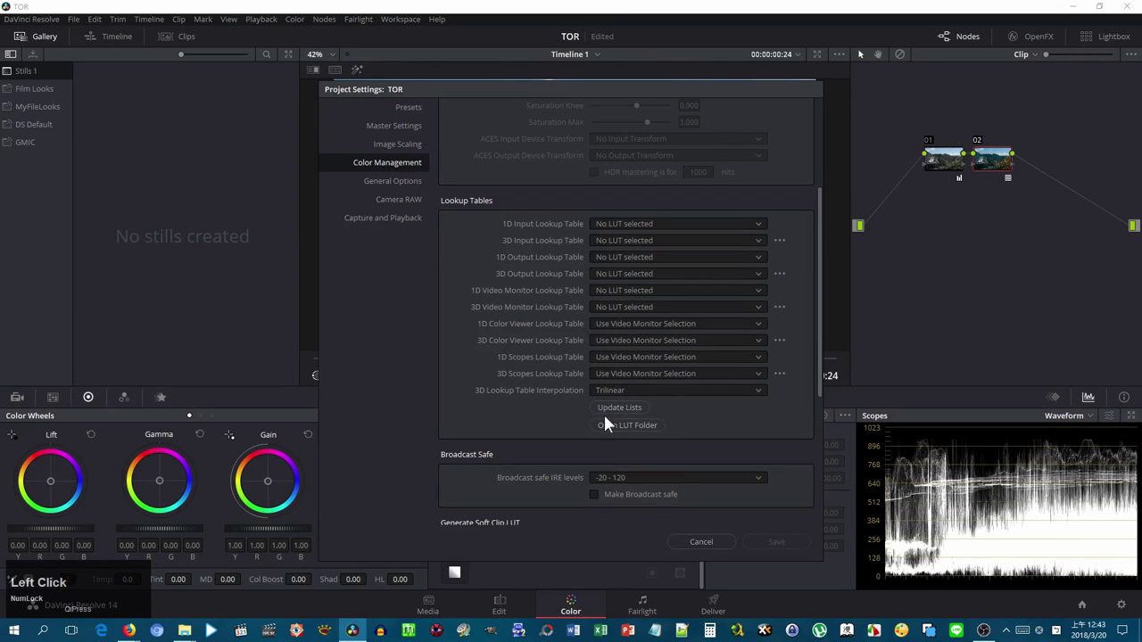
Update the LUT lists and save Project Settings, returning to the Color page
{"action": "left_click", "coordinate": [634, 408]}
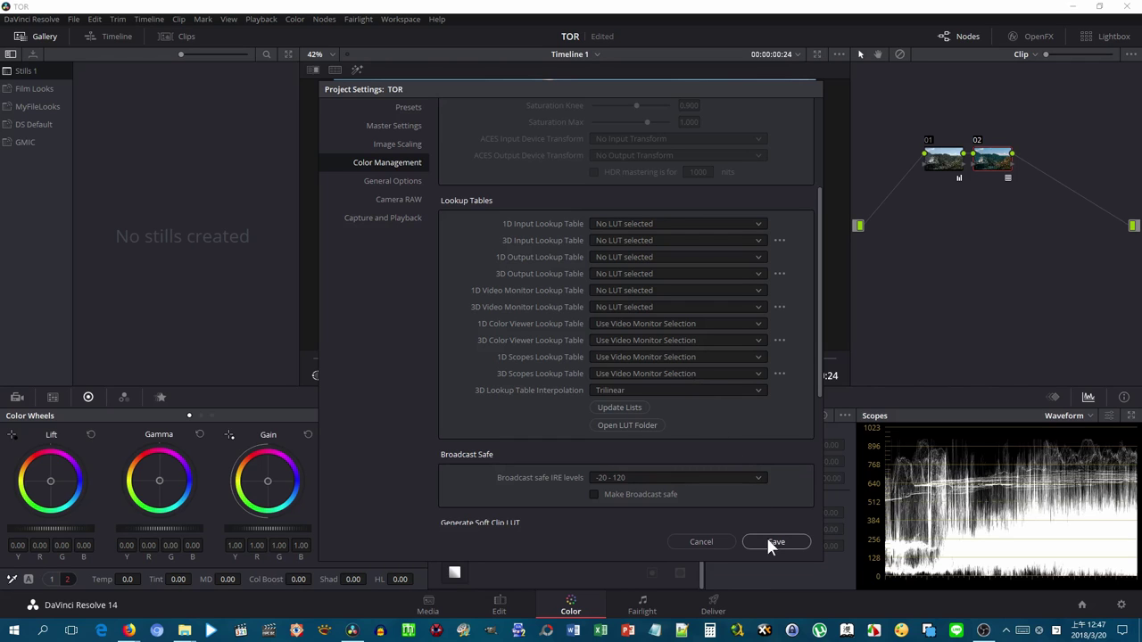
{"action": "left_click", "coordinate": [775, 546]}
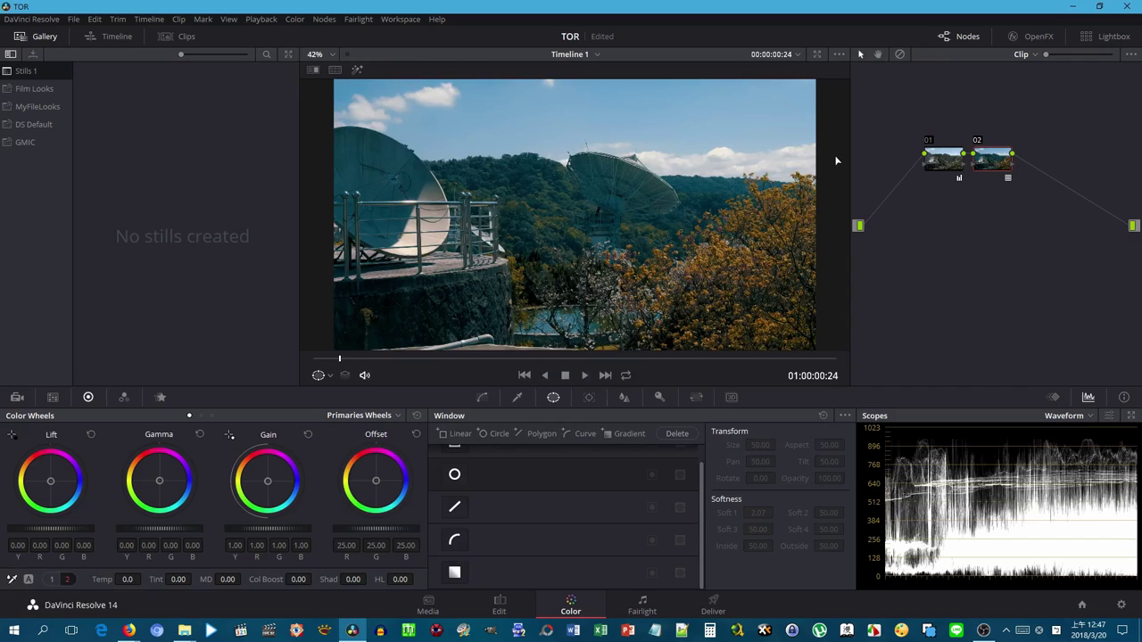
{"action": "key", "text": "ctrl+Num_Lock"}
{"action": "key", "text": "ctrl+y"}
{"action": "right_click", "coordinate": [994, 225]}
{"action": "left_click", "coordinate": [997, 225]}
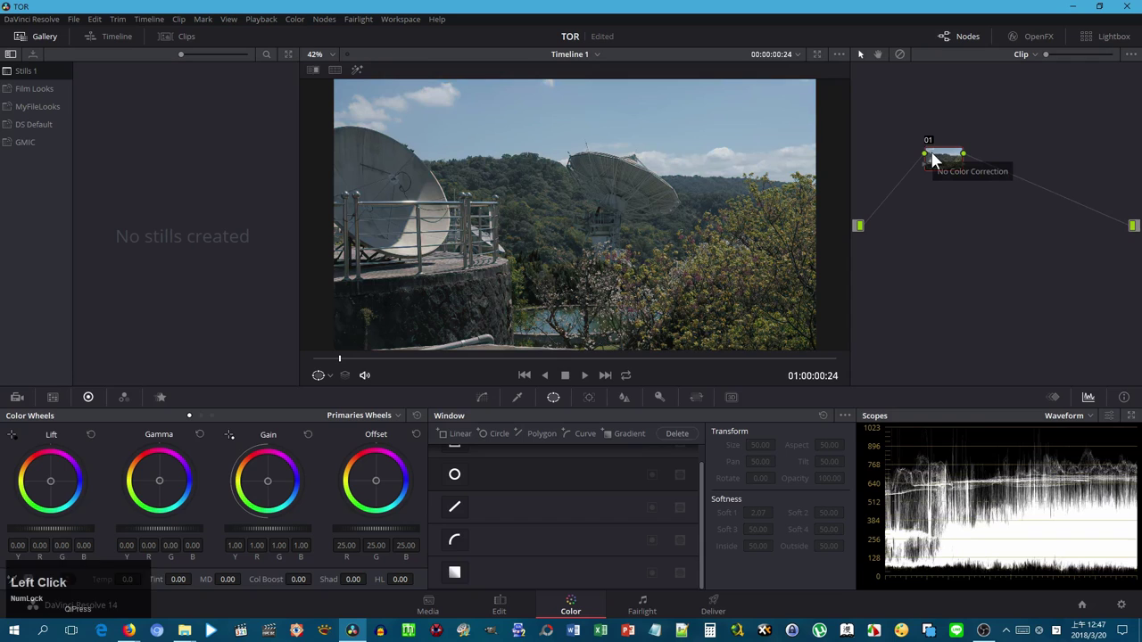
{"action": "key", "text": "ctrl+Num_Lock"}
{"action": "key", "text": "ctrl+z"}
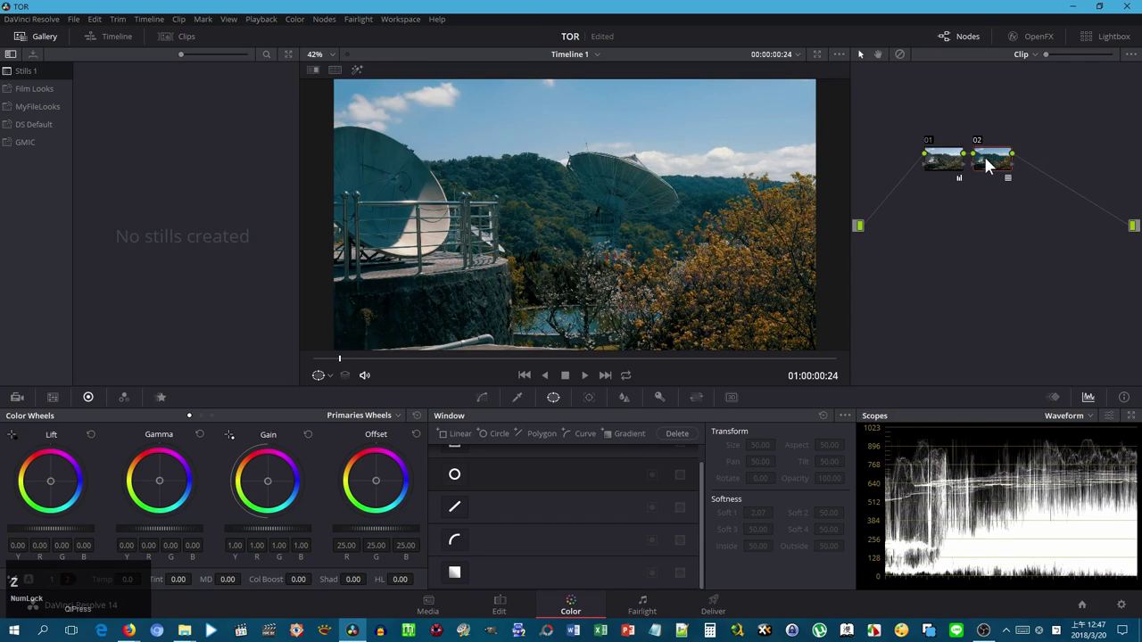
Apply the 99 - Pack1 A copy LUT to node 02 and save it as a grading version
{"action": "right_click", "coordinate": [989, 162]}
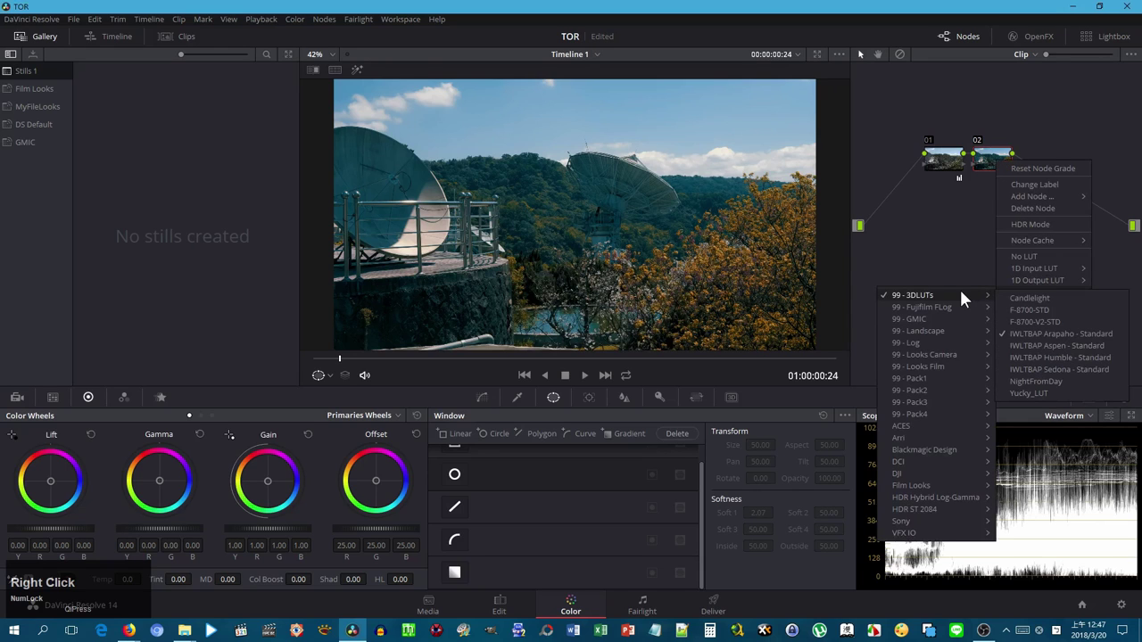
{"action": "left_click", "coordinate": [954, 381]}
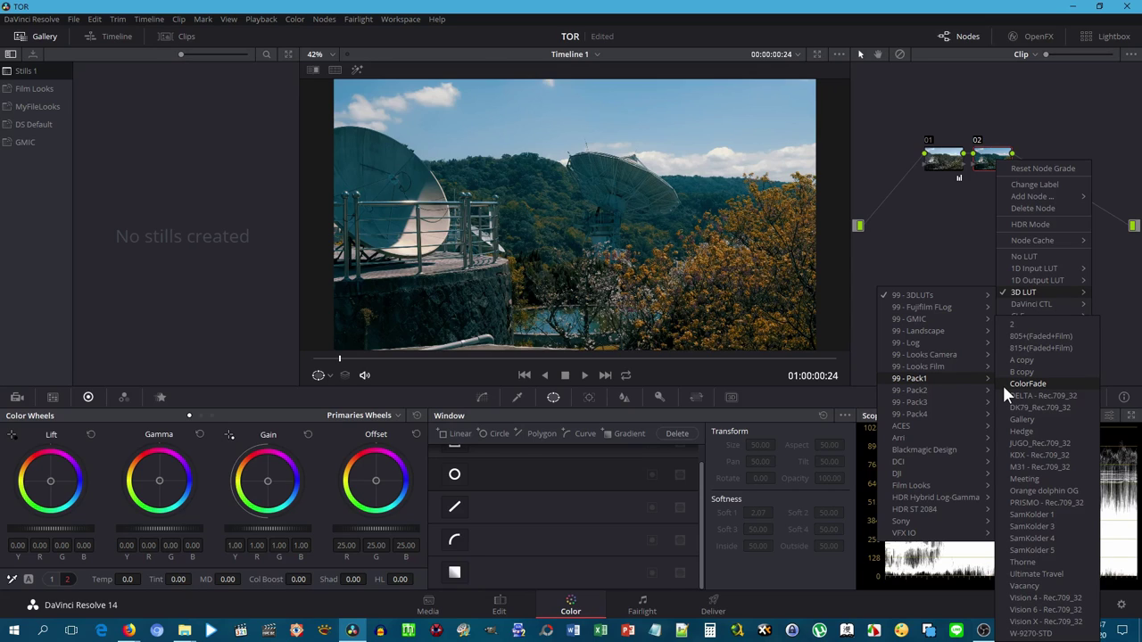
{"action": "left_click", "coordinate": [1029, 367]}
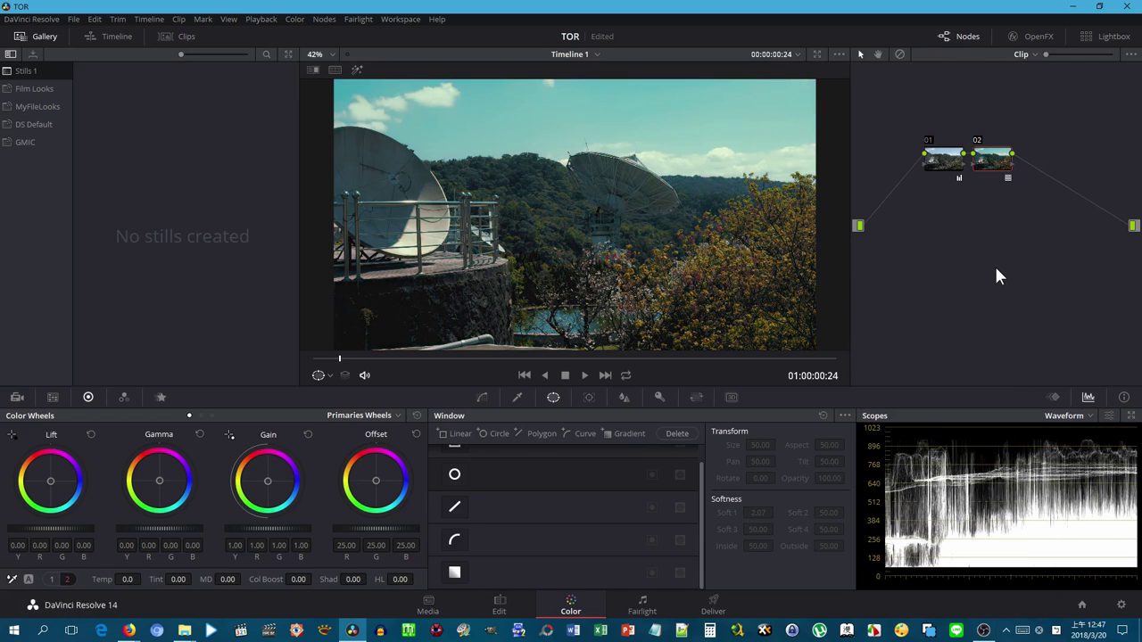
{"action": "key", "text": "ctrl+y"}
Add further versions with the B copy LUT and the Vision 6 - Rec.709_32 LUT
{"action": "right_click", "coordinate": [1003, 168]}
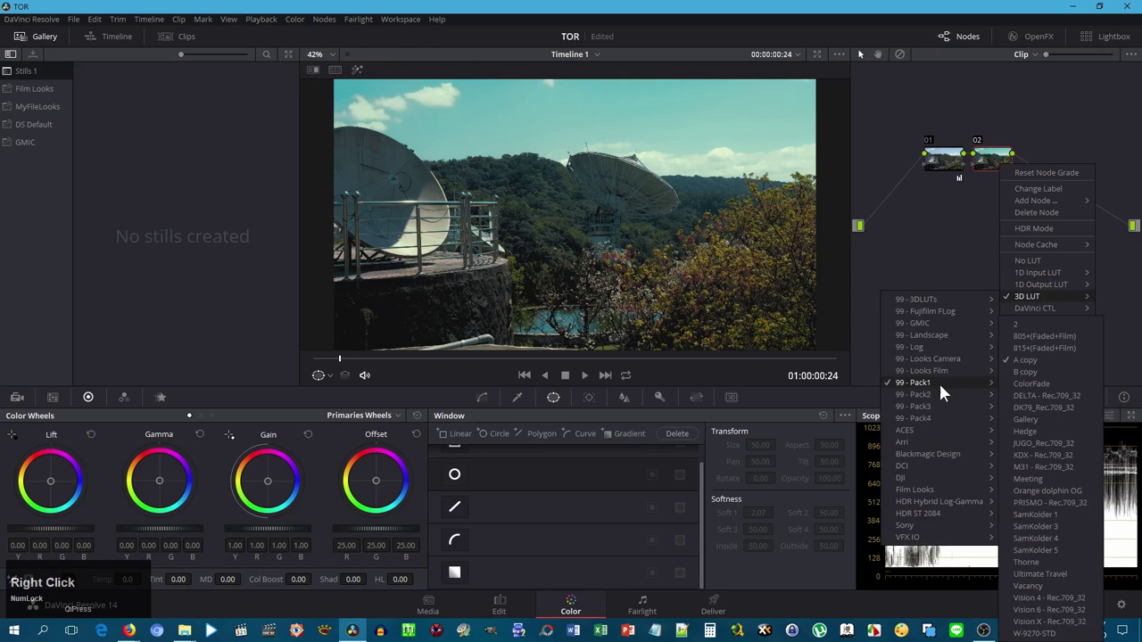
{"action": "left_click", "coordinate": [1042, 373]}
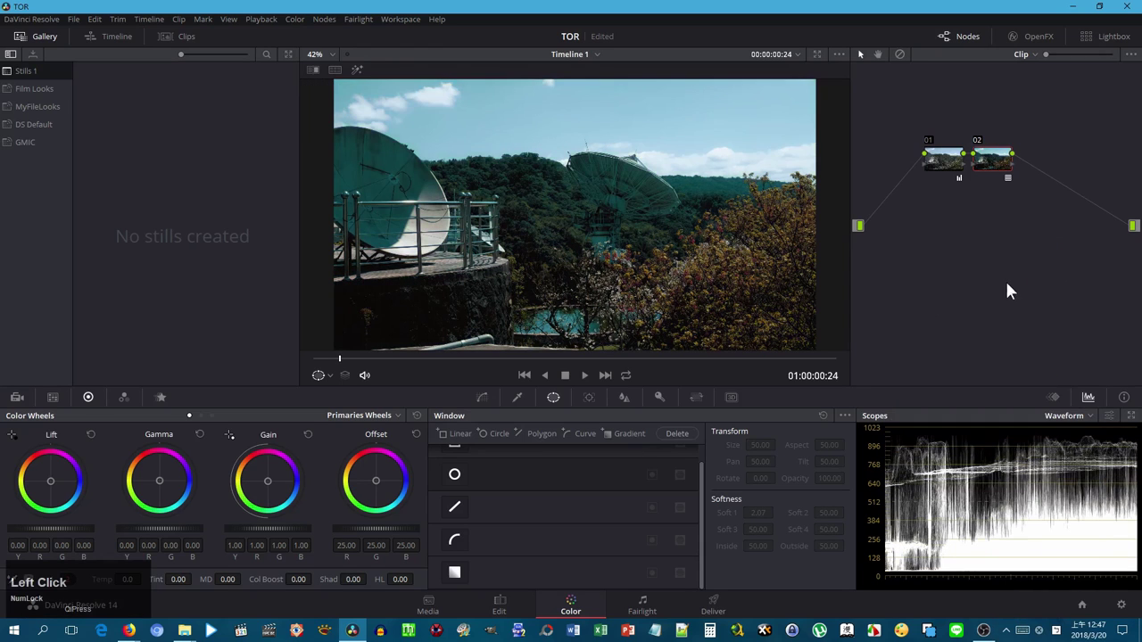
{"action": "key", "text": "ctrl+y"}
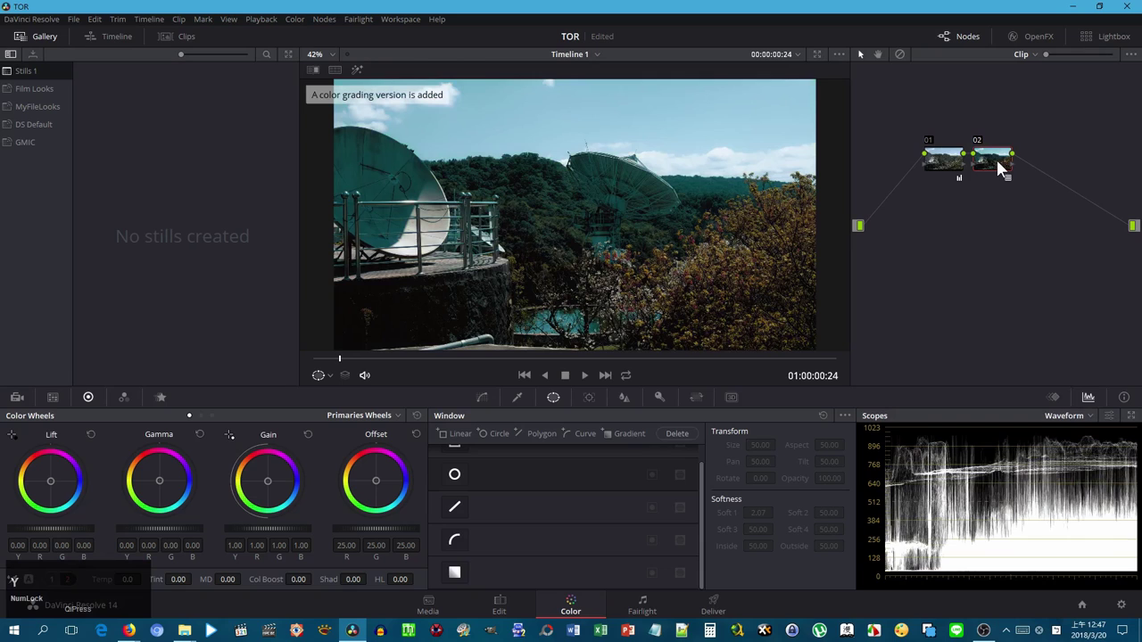
{"action": "right_click", "coordinate": [1007, 170]}
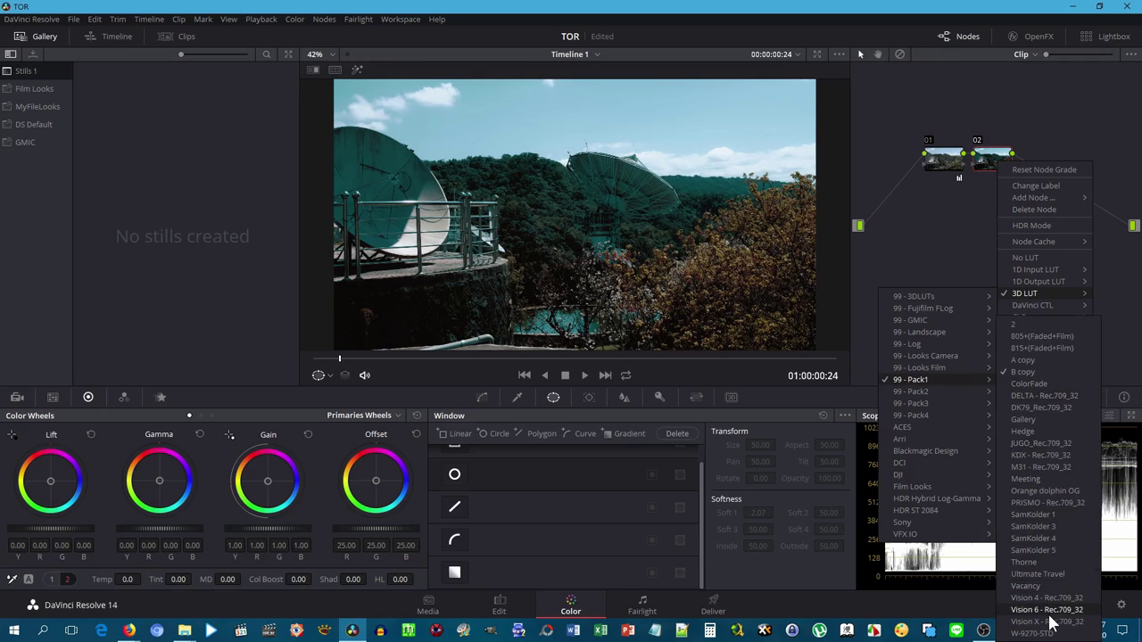
{"action": "left_click", "coordinate": [1043, 486]}
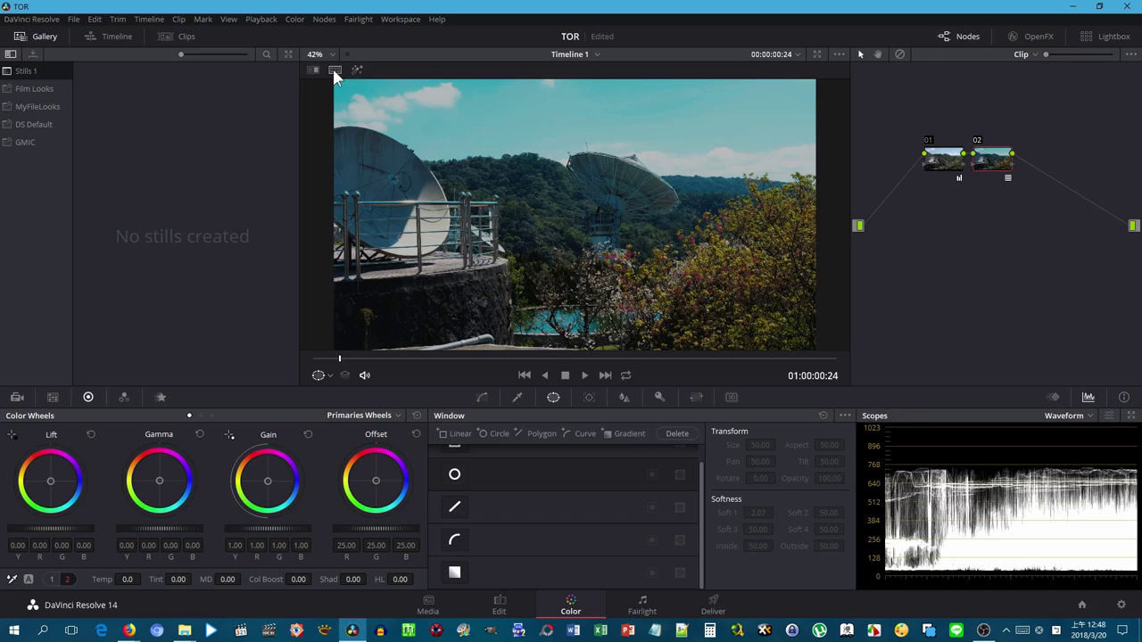
Show the grading versions in a split-screen viewer and return the playhead to clip start
{"action": "left_click", "coordinate": [345, 78]}
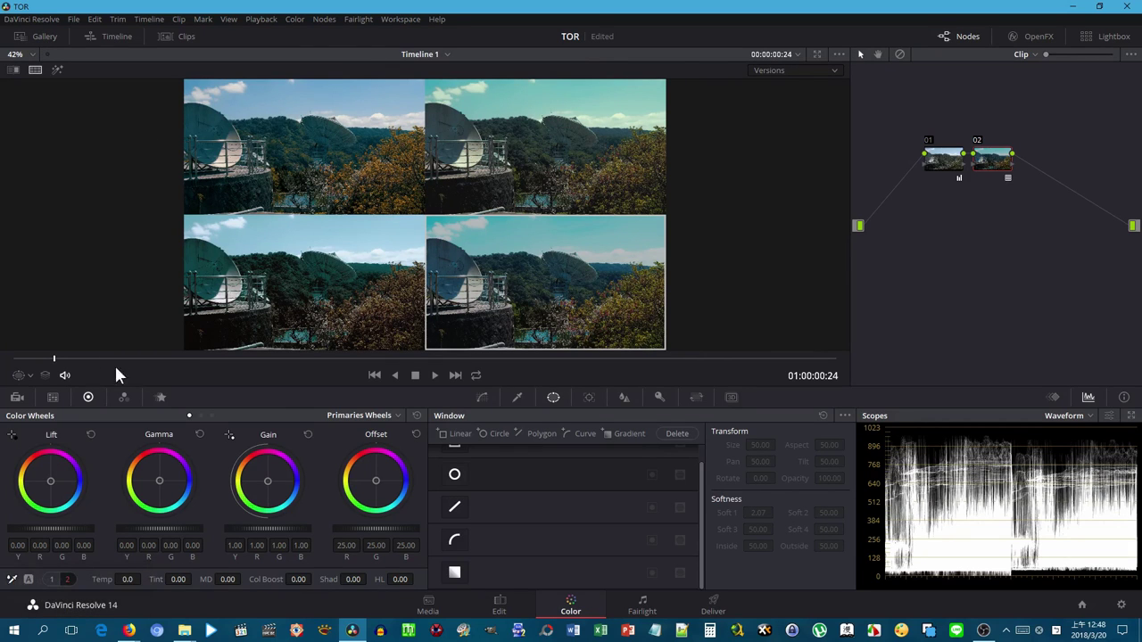
{"action": "left_click", "coordinate": [42, 365]}
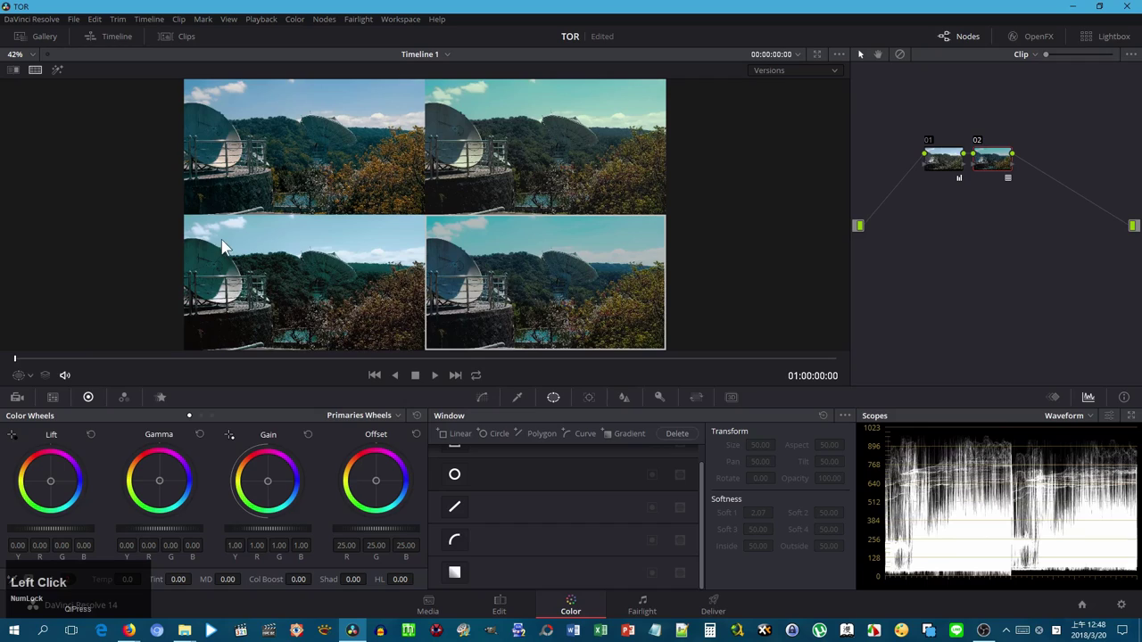
Play the four-way LUT comparison full screen (Ctrl+F) with sound muted, then exit full screen
{"action": "key", "text": "ctrl+f"}
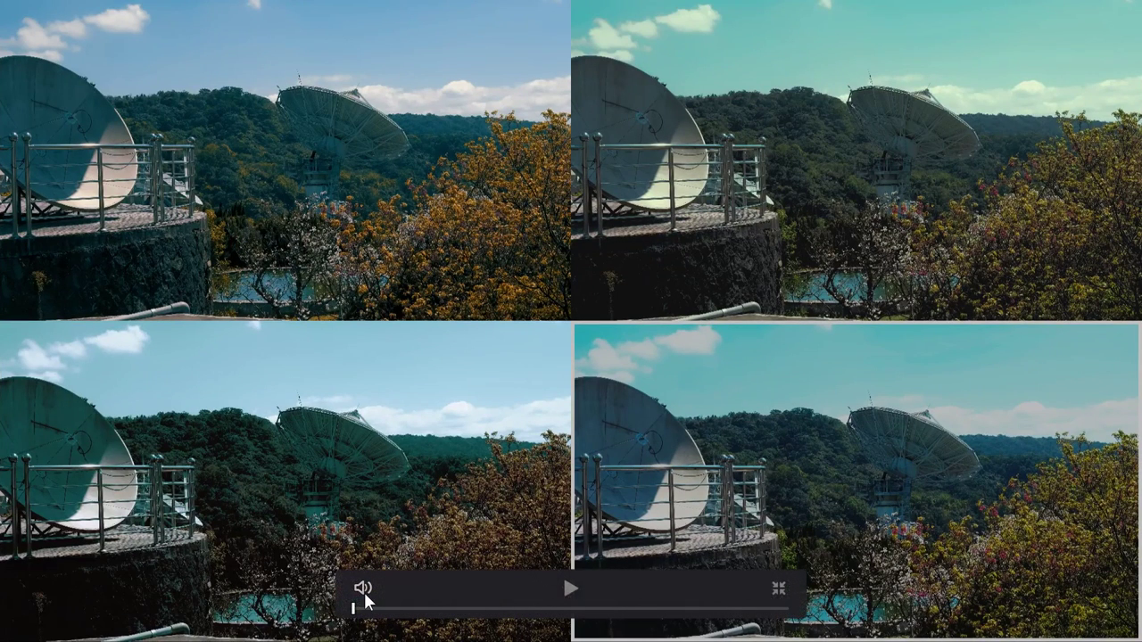
{"action": "left_click", "coordinate": [373, 613]}
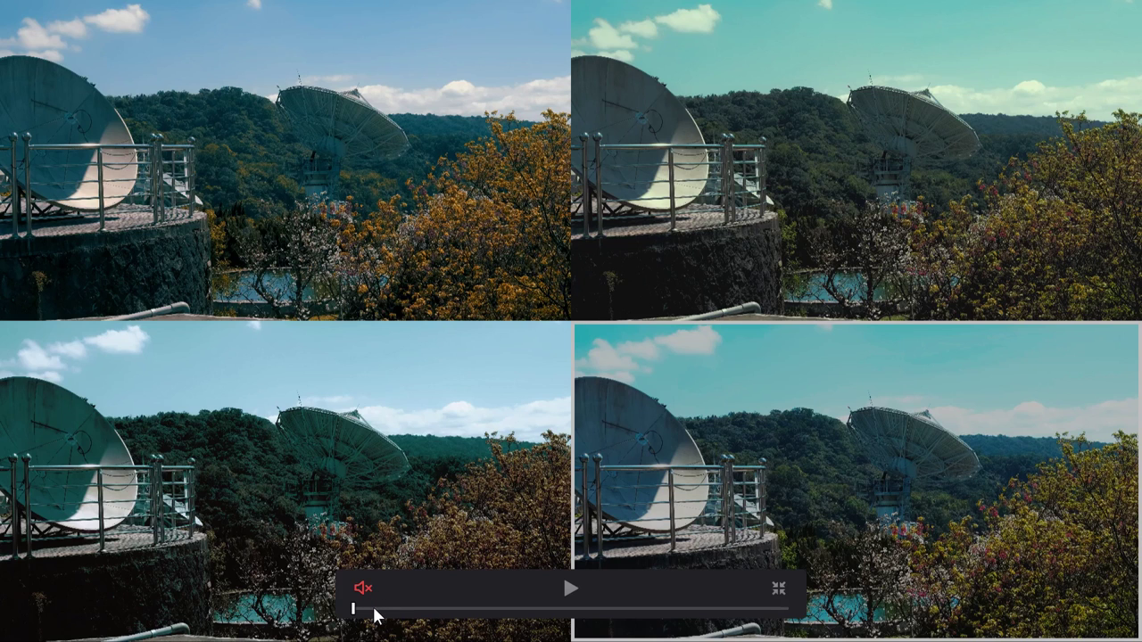
{"action": "left_click", "coordinate": [378, 613]}
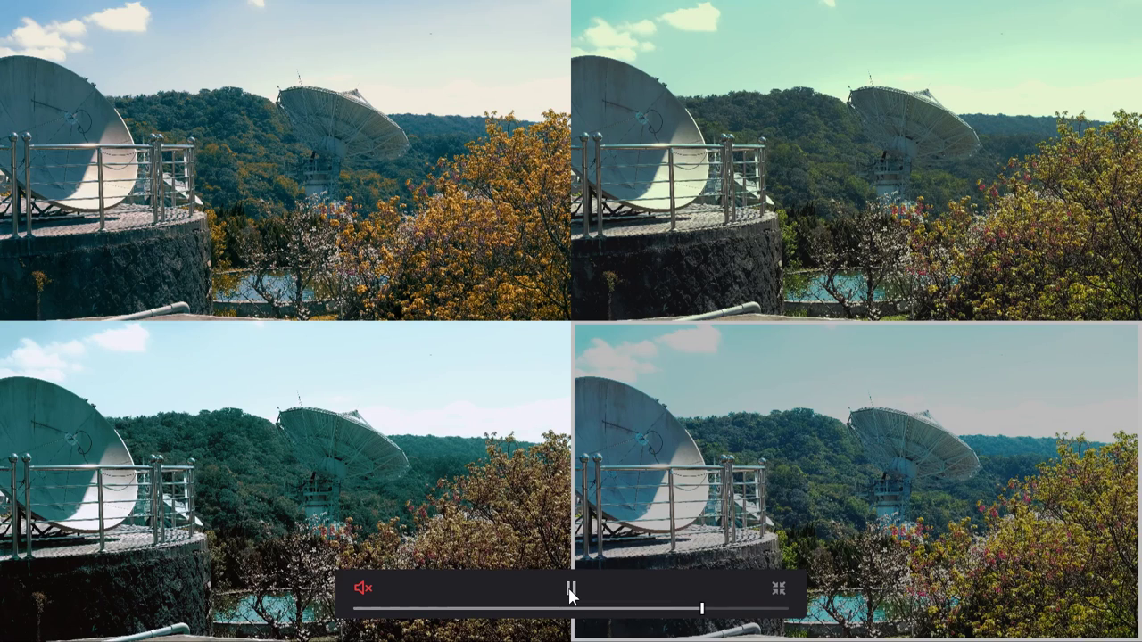
{"action": "left_click", "coordinate": [787, 594]}
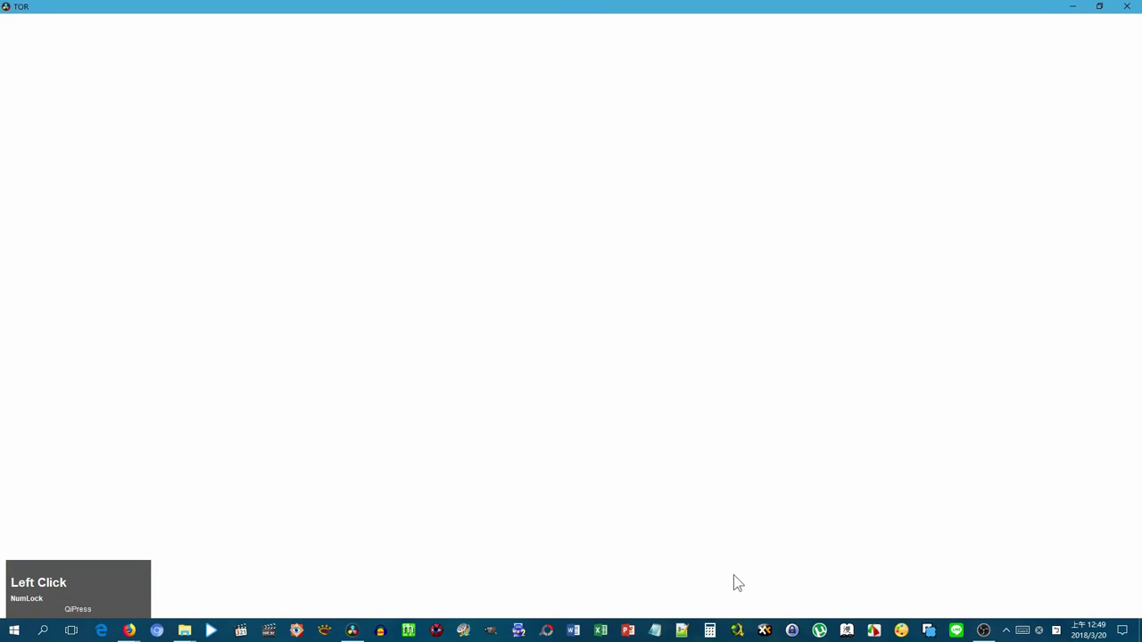